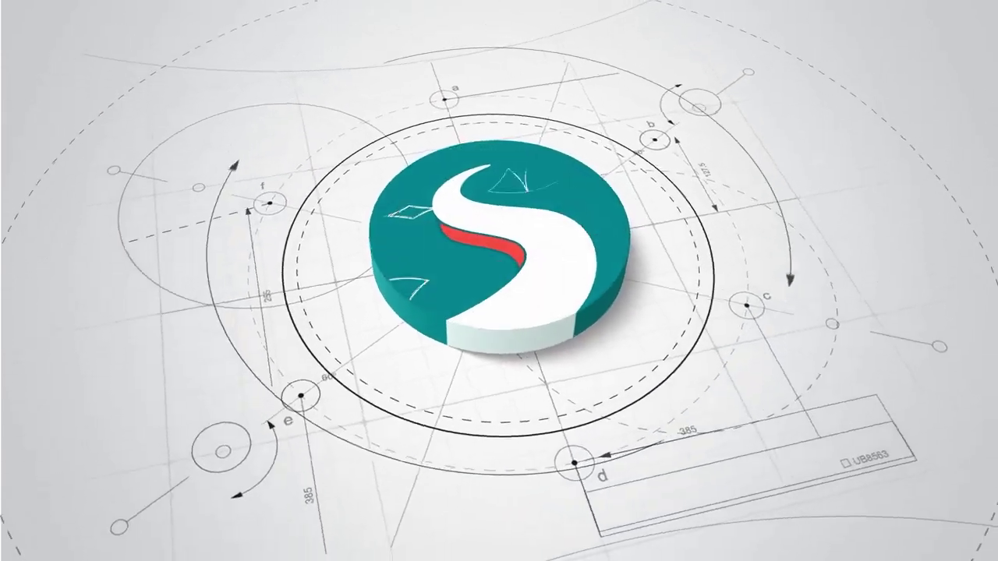
# Step: Bring up a new SprutCAM X Robot project loaded with the KUKA KR150 robot
pyautogui.press('alt+w')
pyautogui.press('alt+q')
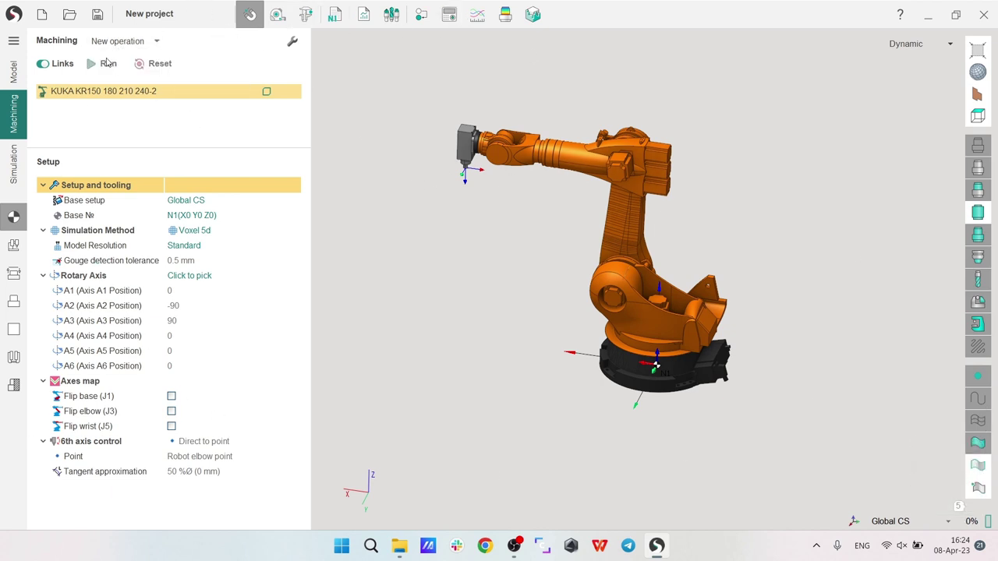
pyautogui.click(52, 20)
pyautogui.click(539, 292)
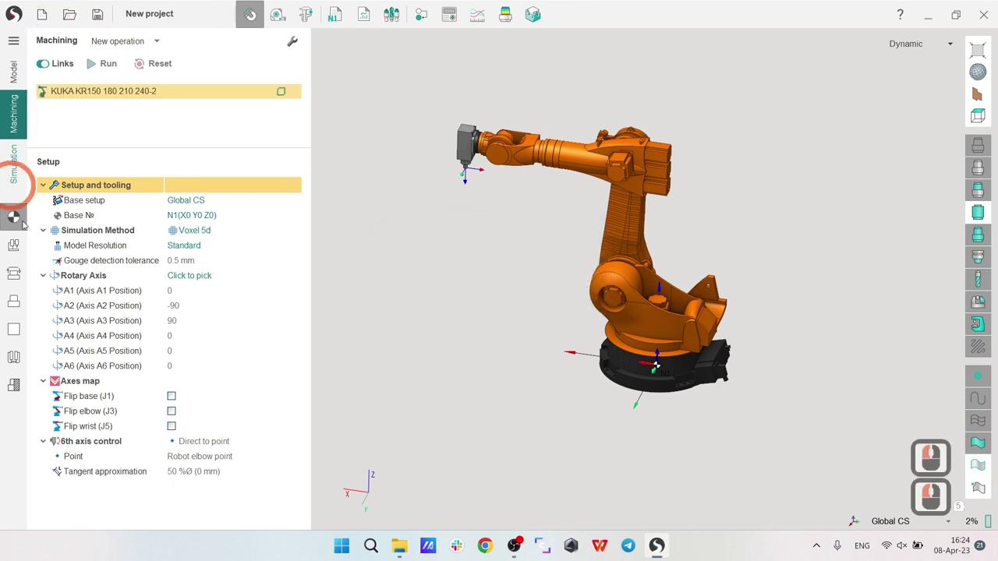
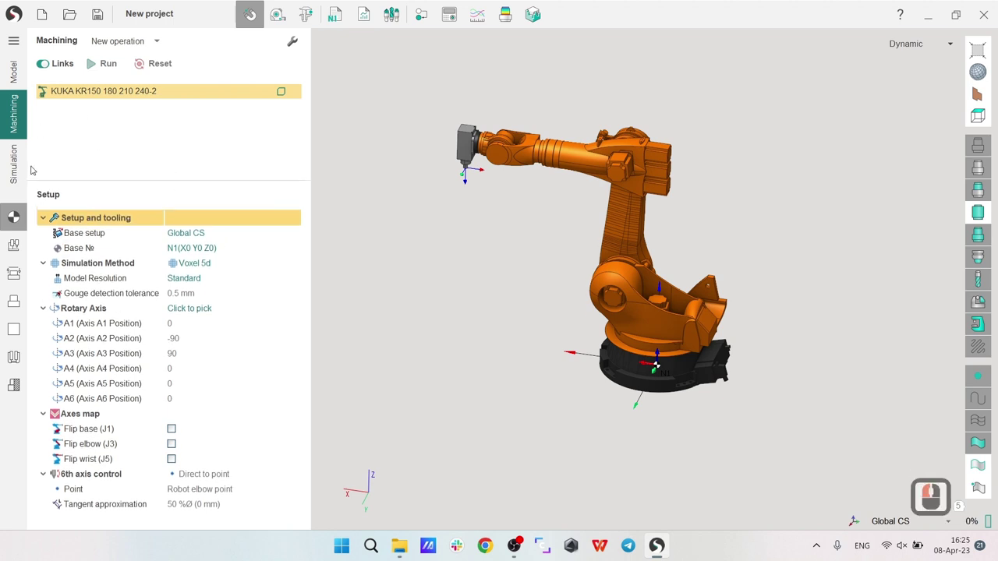
pyautogui.click(20, 165)
pyautogui.click(20, 128)
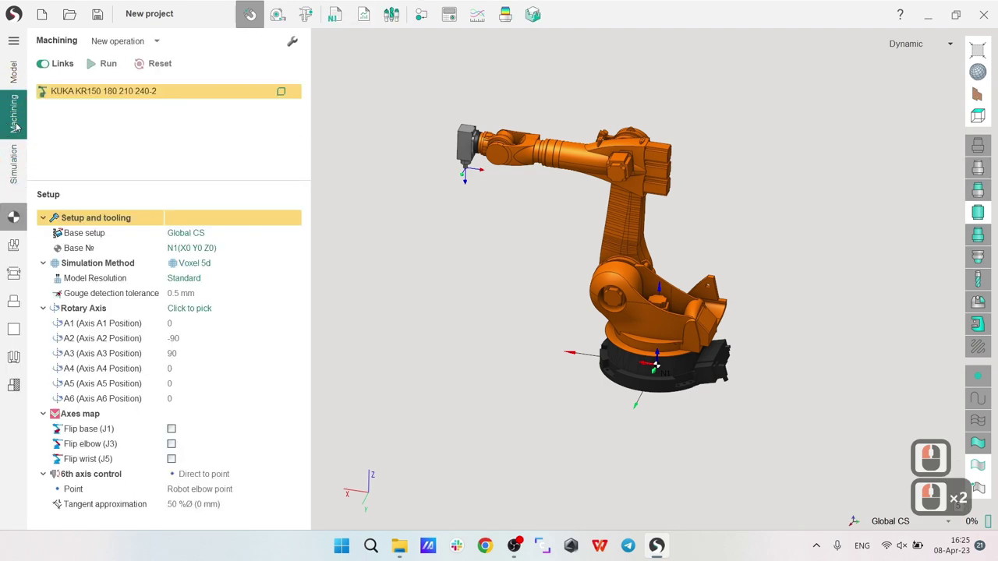
# Step: Open the KR150 machine parameters, list available machines and begin adding a search folder
pyautogui.doubleClick(74, 94)
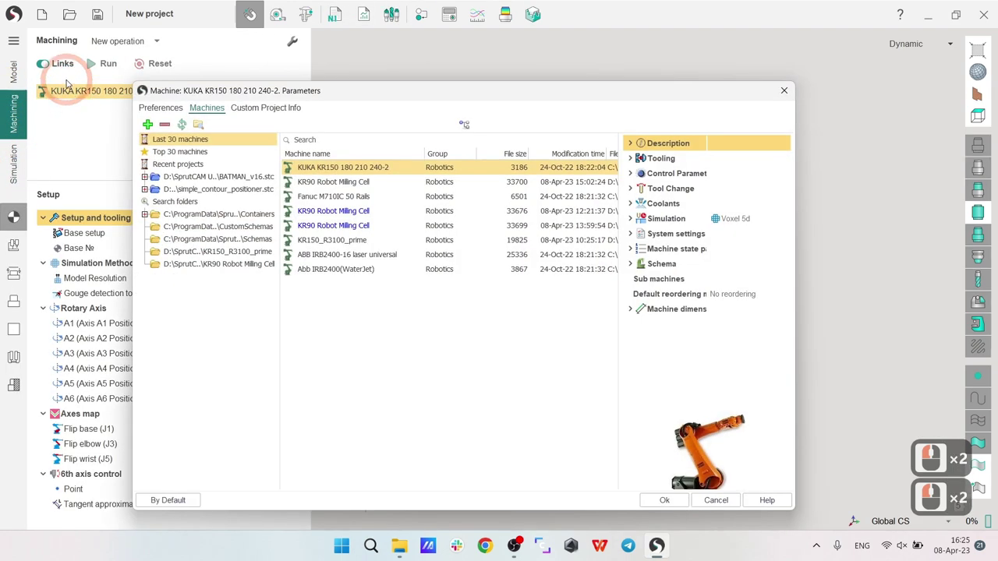
pyautogui.click(228, 95)
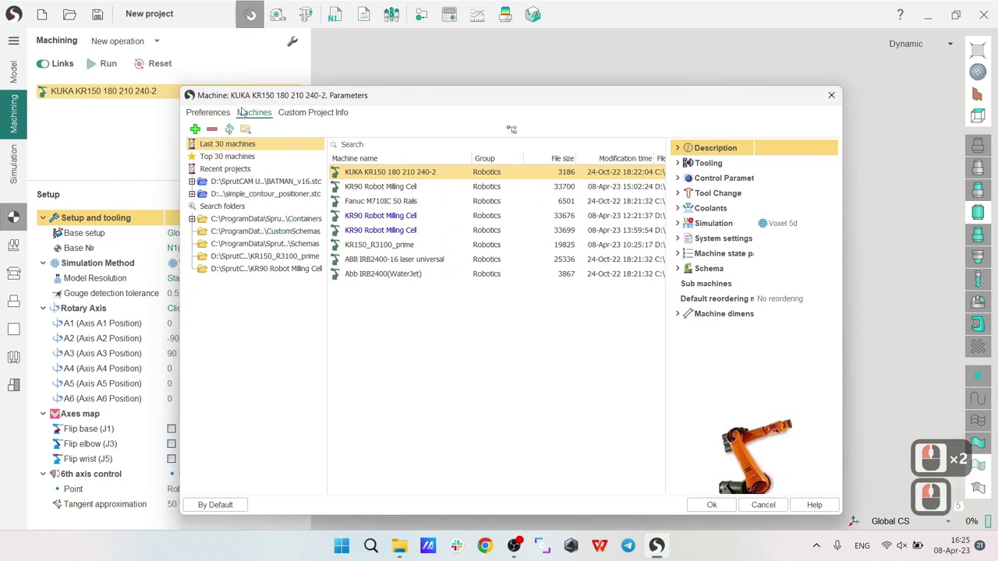
pyautogui.click(333, 368)
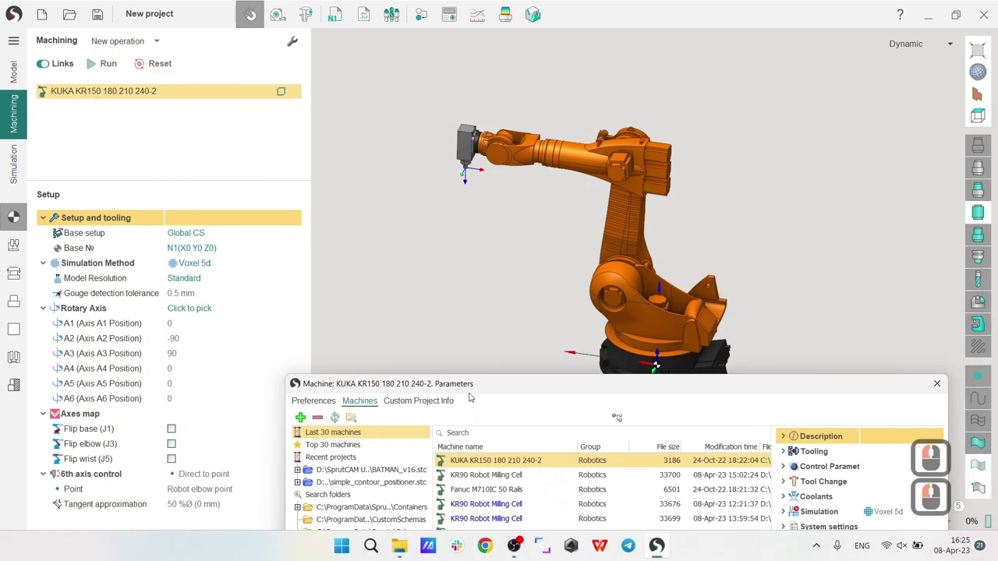
pyautogui.click(400, 84)
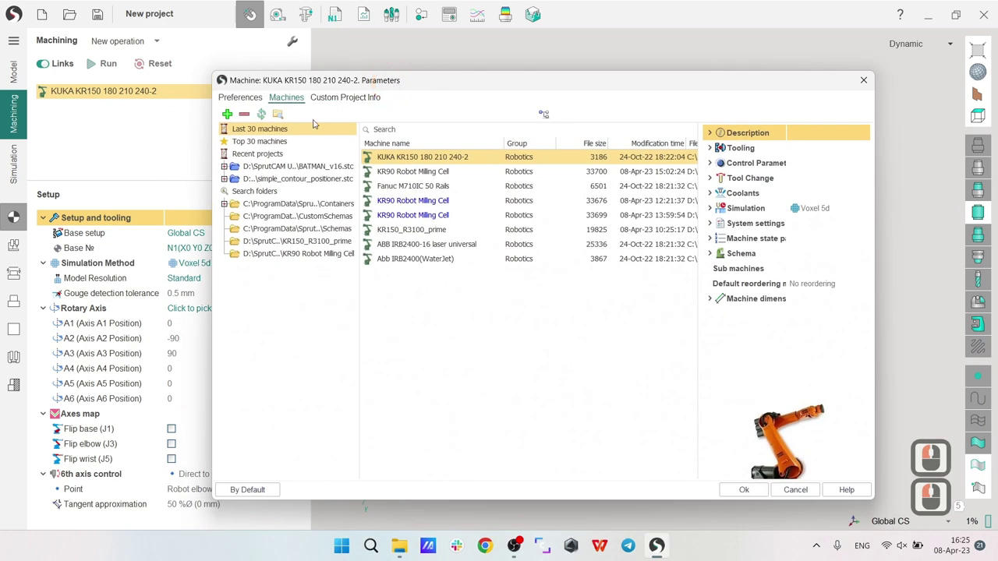
# Step: Browse drive D to SprutCAM University / KR90 Robot Milling Cell and confirm it as a machine search folder
pyautogui.click(231, 116)
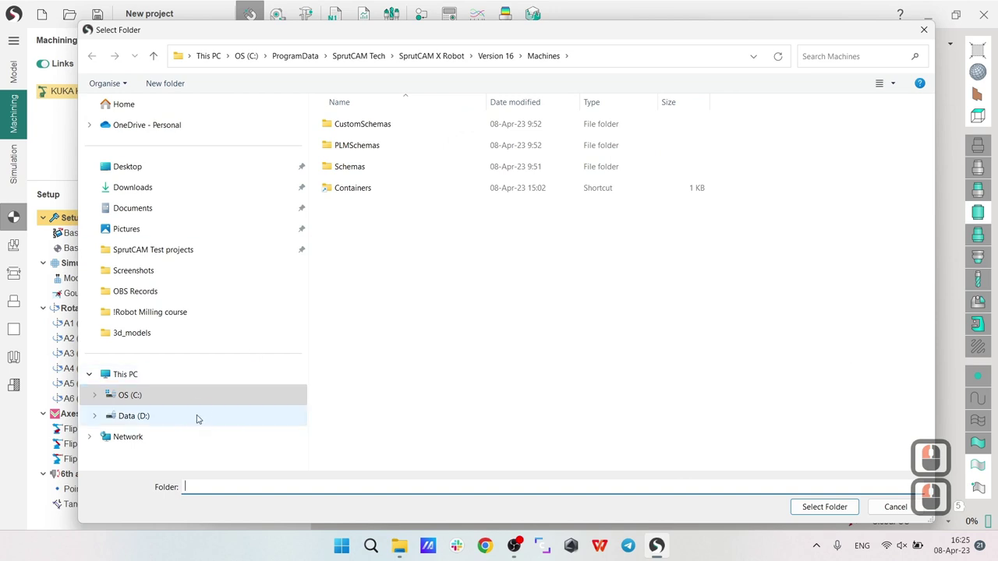
pyautogui.click(201, 416)
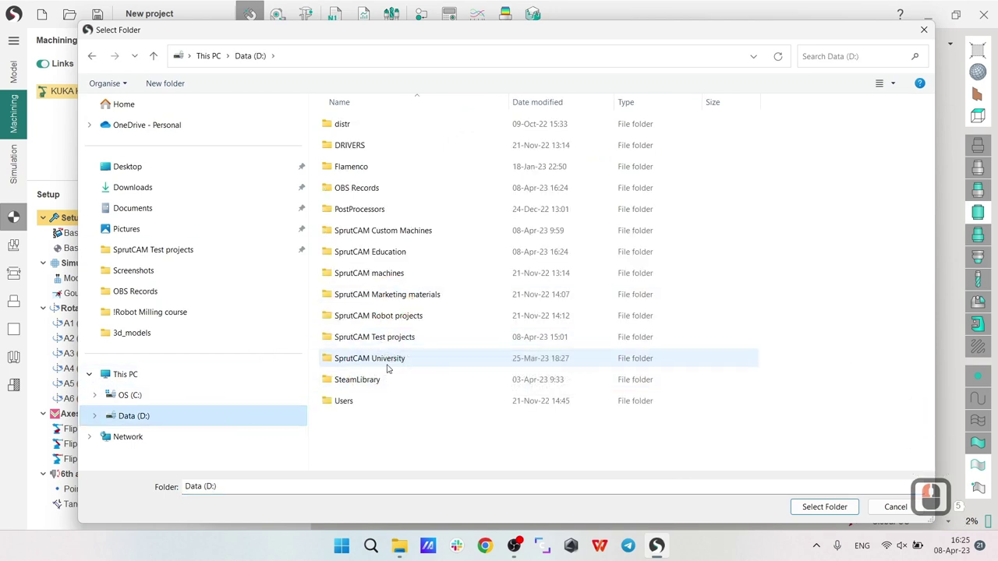
pyautogui.doubleClick(396, 367)
pyautogui.doubleClick(381, 125)
pyautogui.doubleClick(372, 171)
pyautogui.click(372, 125)
pyautogui.click(814, 505)
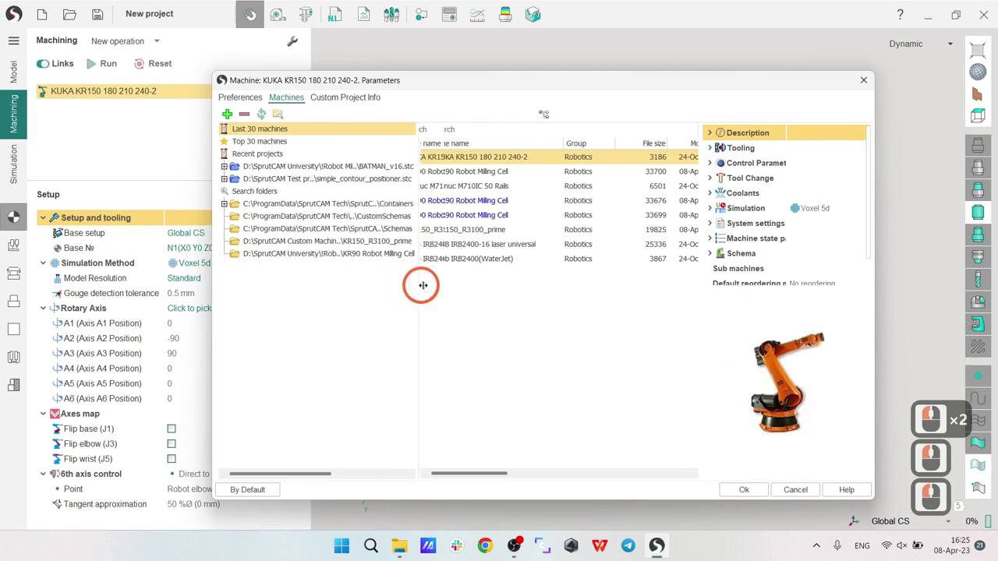
# Step: Load the KR90 Robot Milling Cell from the new folder as the project machine and view its rotary table
pyautogui.click(360, 280)
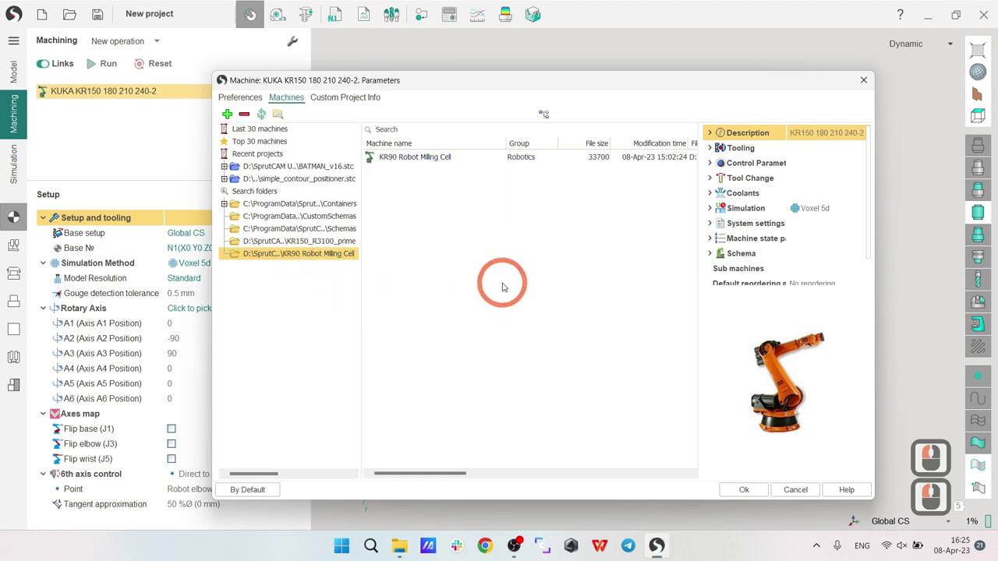
pyautogui.click(450, 164)
pyautogui.click(442, 161)
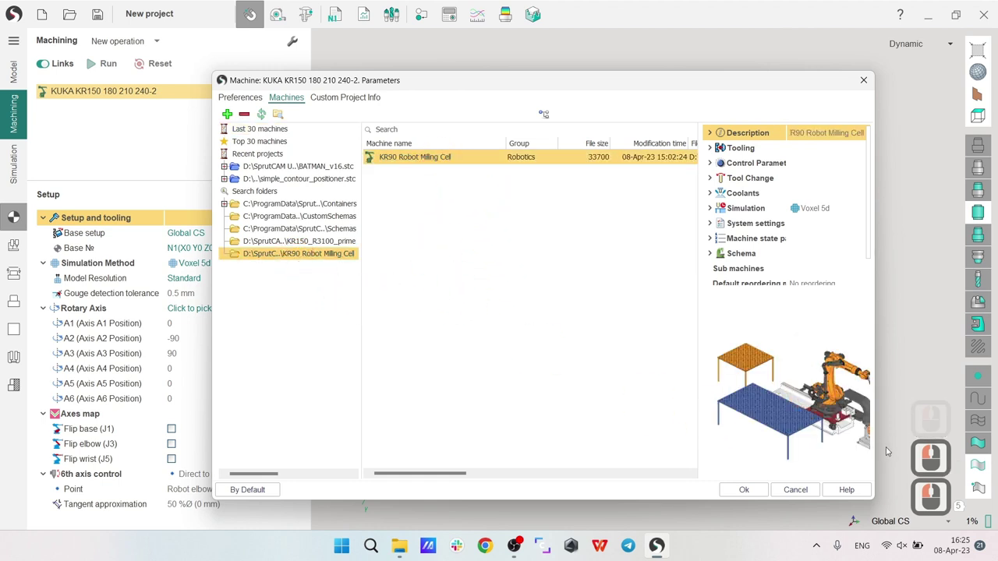
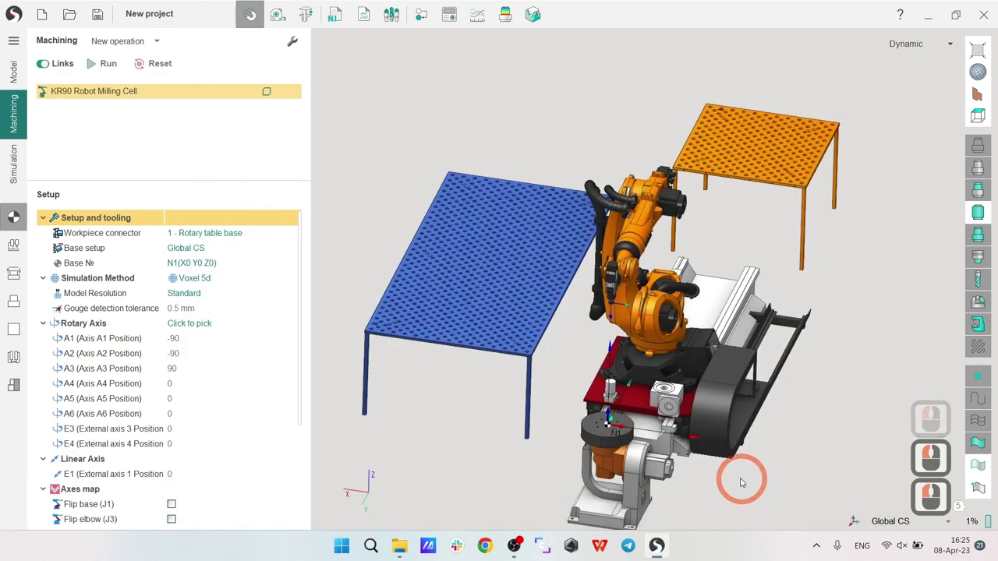
pyautogui.rightClick(573, 353)
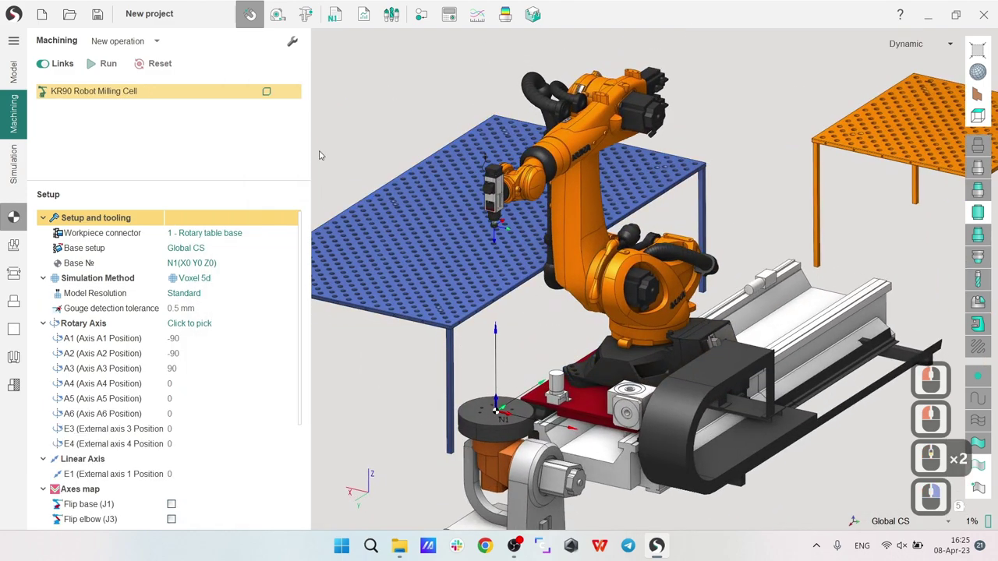
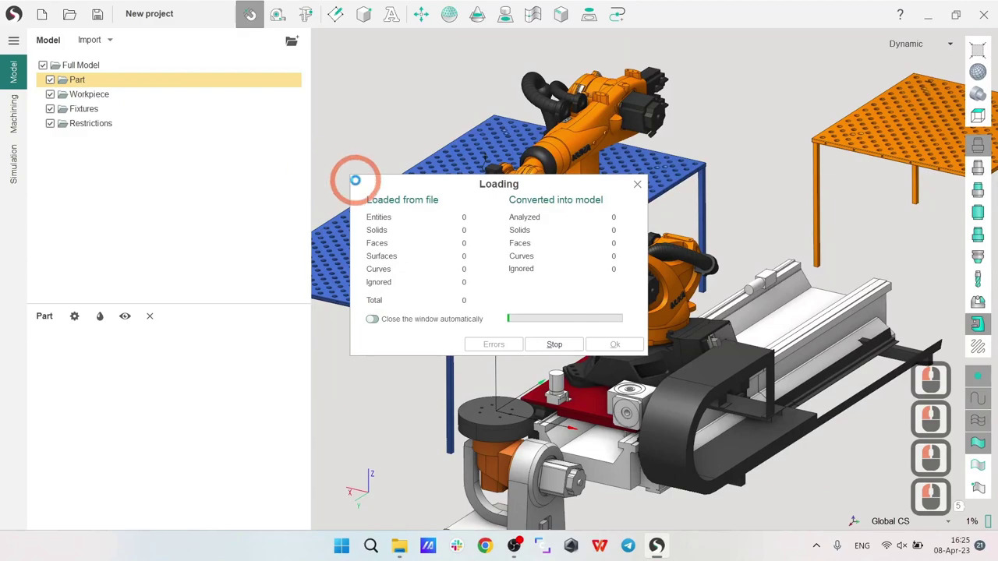
# Step: Dismiss the loading summary and centre the view on the rotary table
pyautogui.click(618, 343)
pyautogui.scroll(-3)
pyautogui.scroll(-3)
pyautogui.scroll(-3)
pyautogui.scroll(3)
pyautogui.rightClick(666, 273)
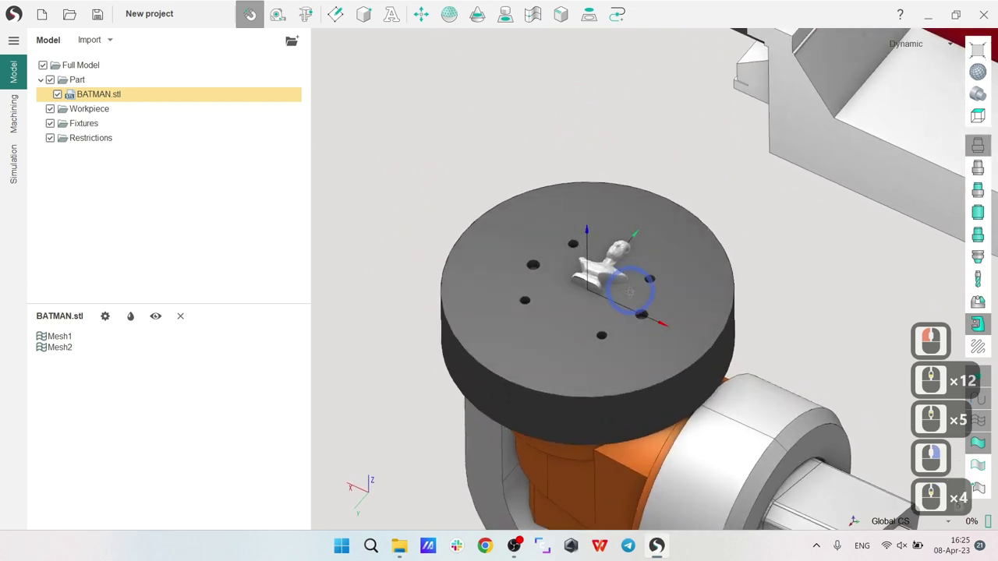
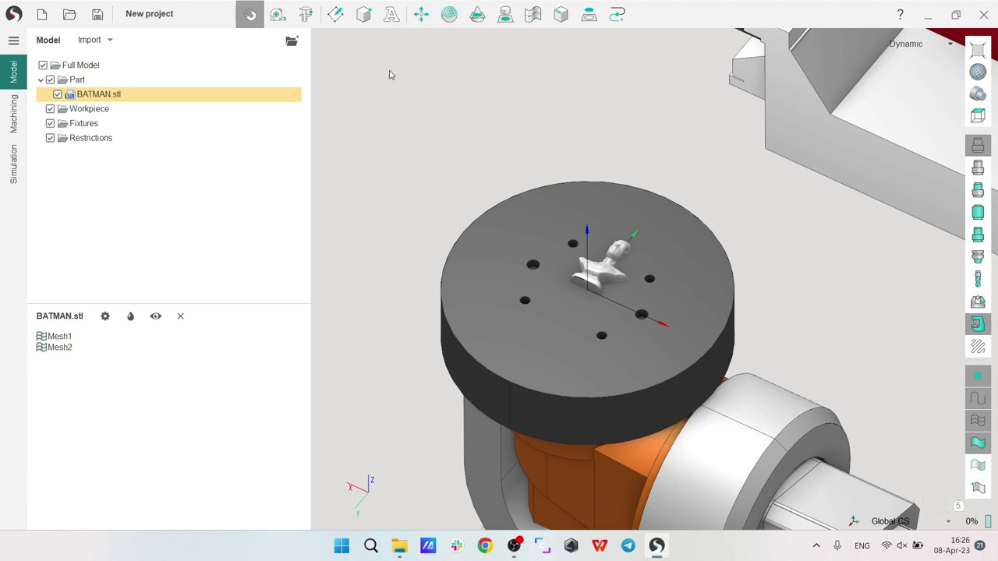
# Step: Select the imported BATMAN.stl bust under Part in the model tree
pyautogui.moveTo(93, 86); pyautogui.dragTo(93, 89)
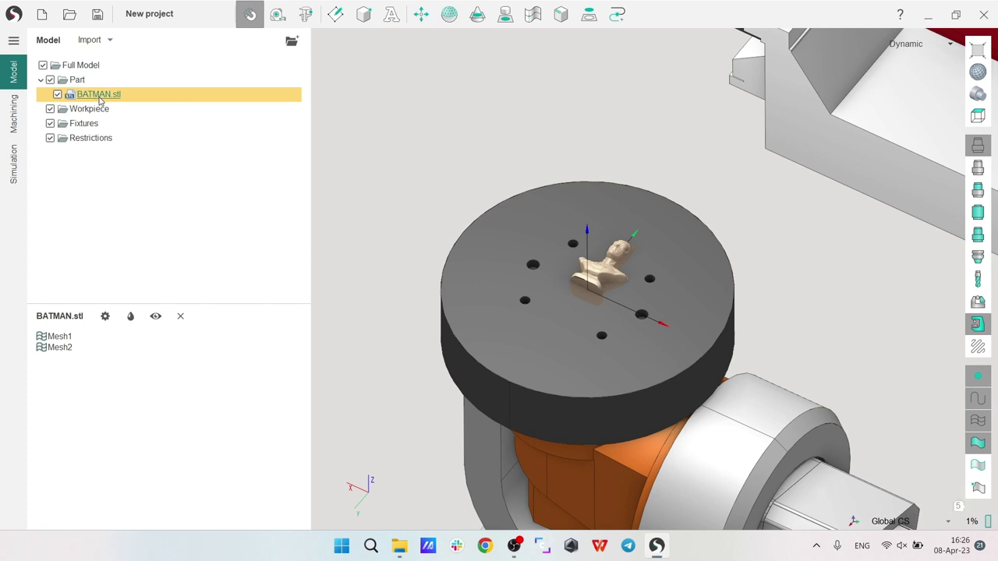
pyautogui.click(81, 85)
pyautogui.click(92, 94)
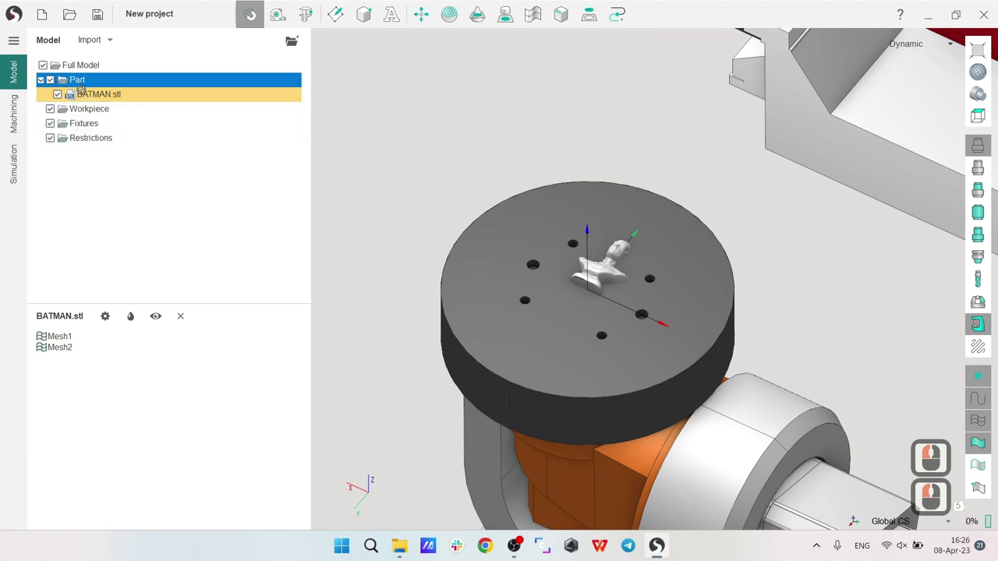
pyautogui.click(81, 98)
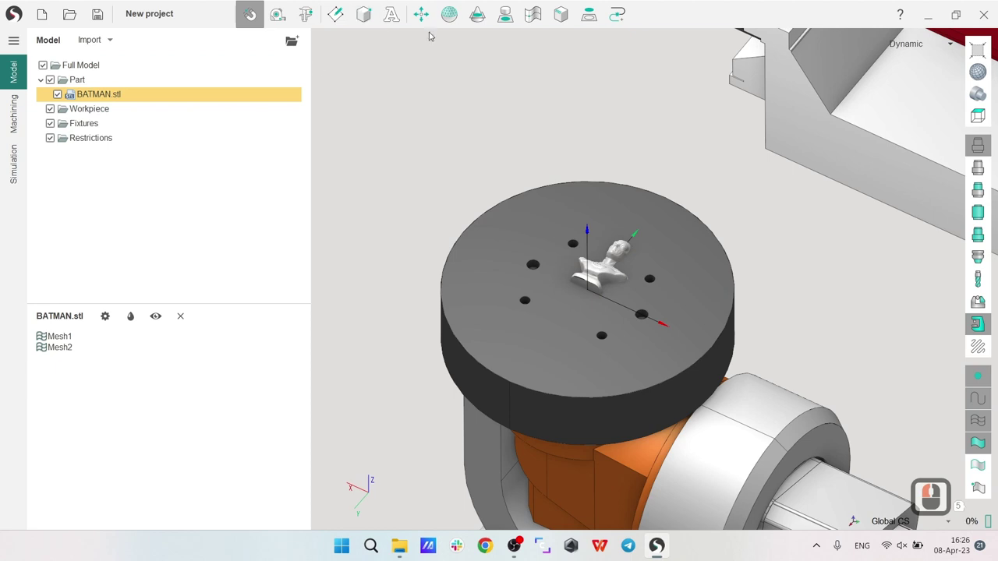
# Step: Rotate the BATMAN bust 90 degrees about Z in Spatial transformations and apply it
pyautogui.click(426, 17)
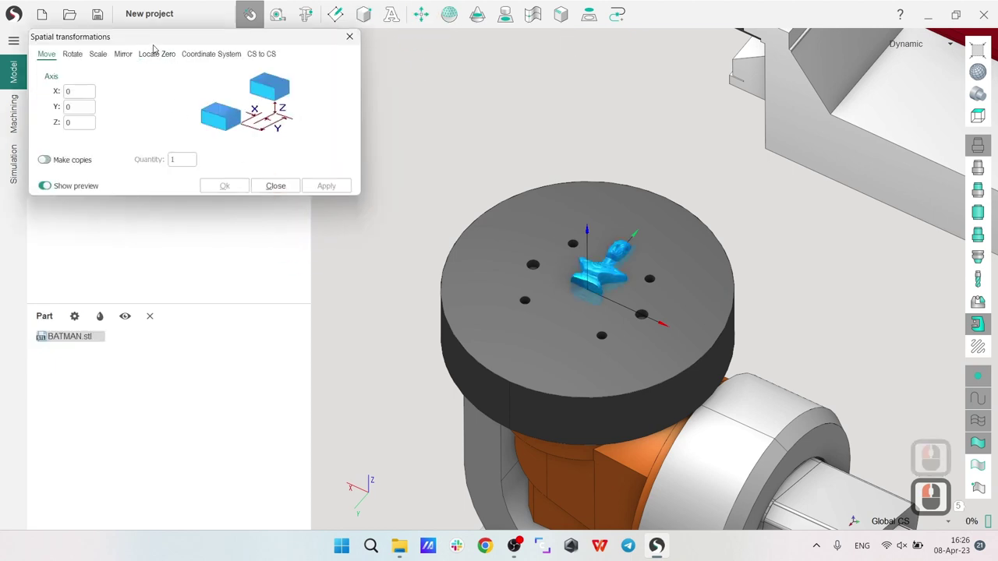
pyautogui.click(179, 183)
pyautogui.click(104, 194)
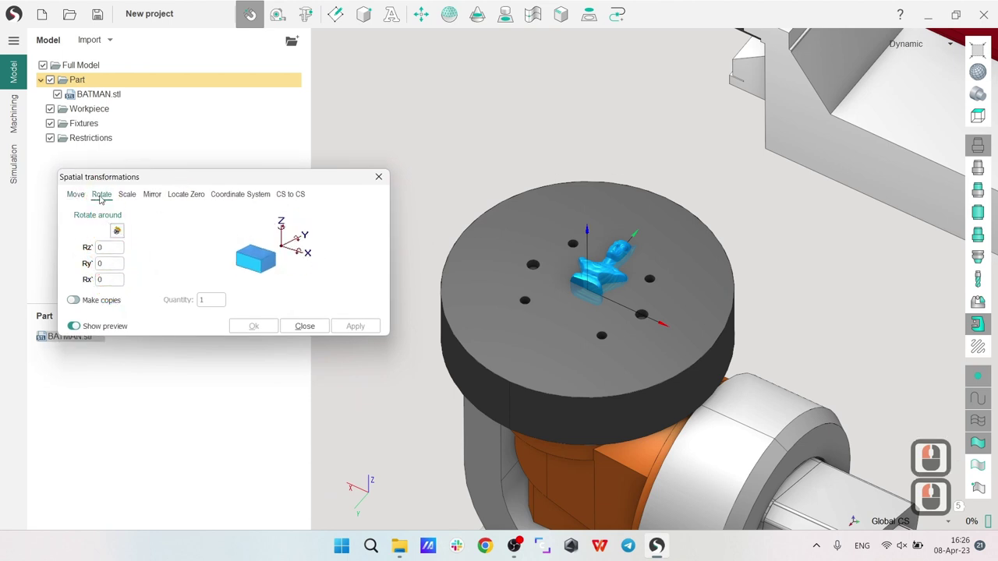
pyautogui.click(61, 286)
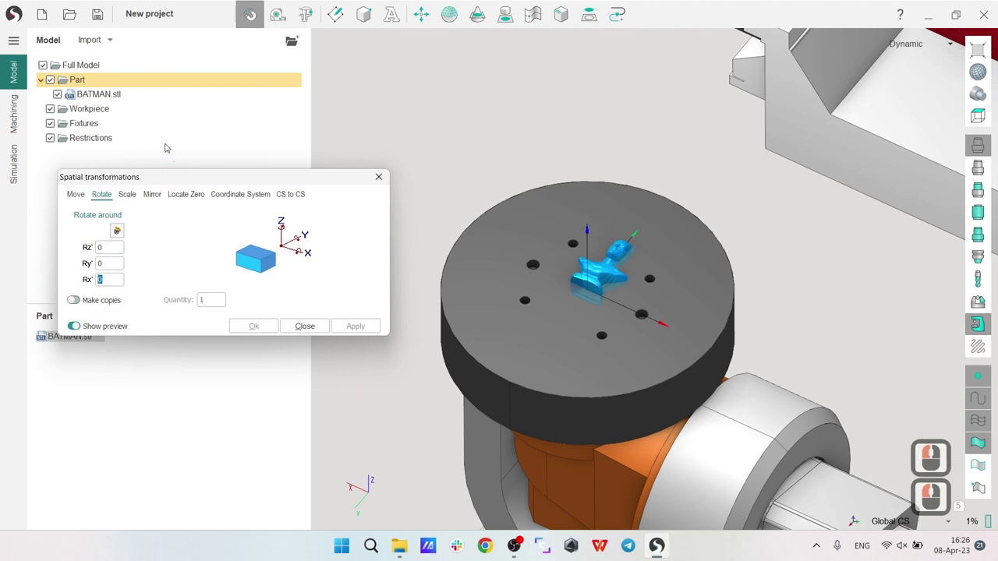
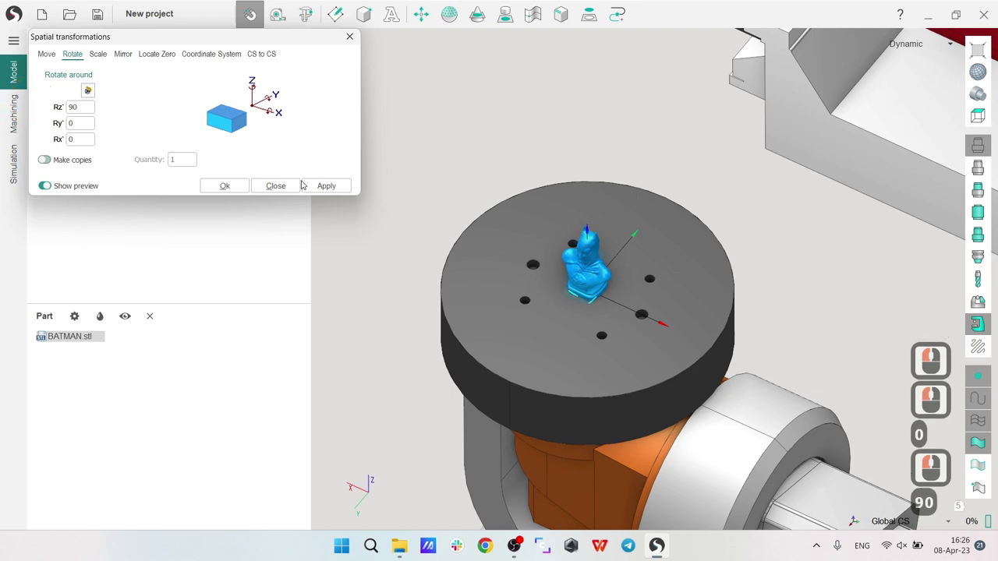
pyautogui.click(326, 189)
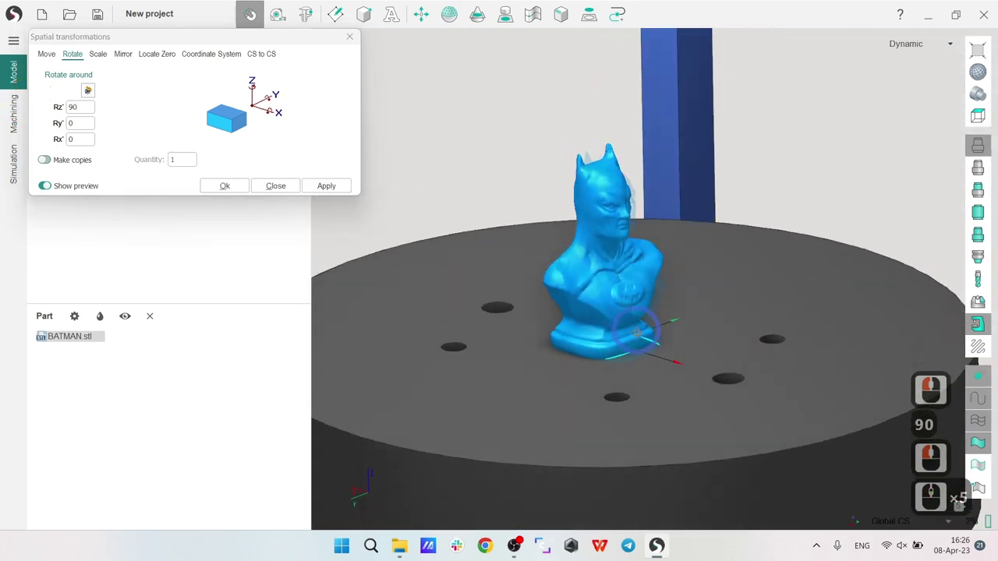
pyautogui.rightClick(267, 94)
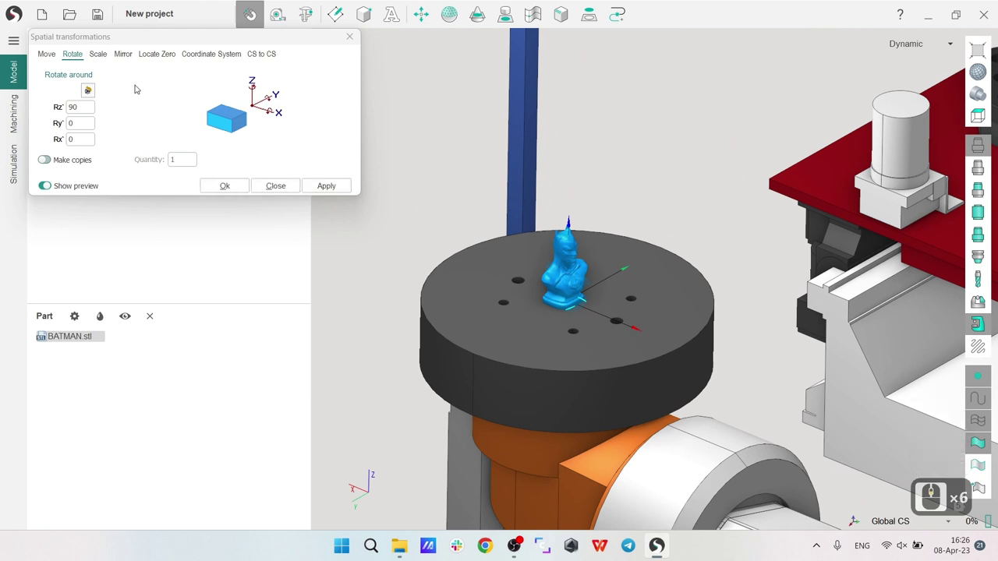
# Step: Bring up the Scale options for the rotated BATMAN bust
pyautogui.click(105, 53)
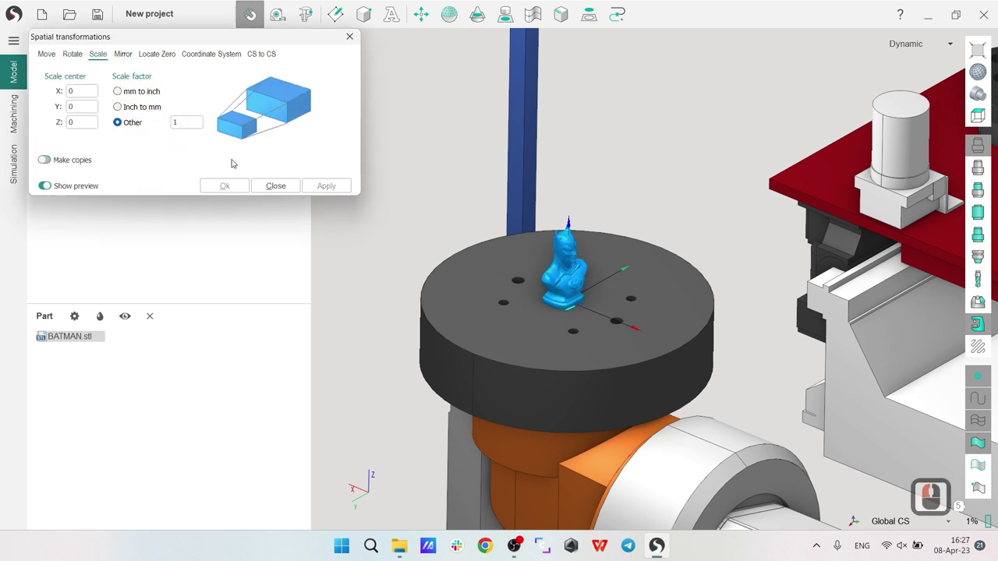
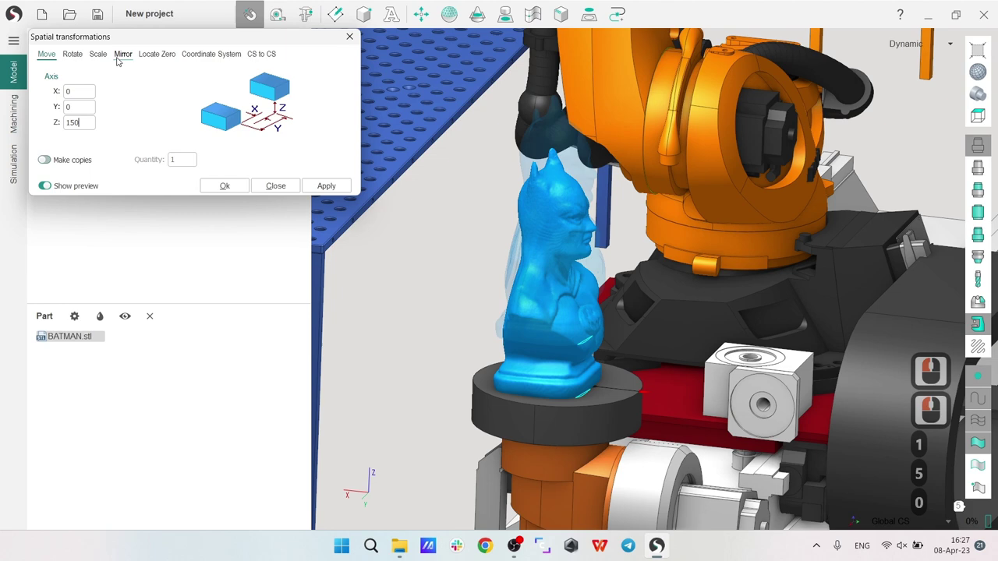
# Step: Move the bust 150 mm up along Z, apply it and close Spatial transformations
pyautogui.write('0')
pyautogui.click(68, 127)
pyautogui.click(233, 191)
pyautogui.middleClick(433, 347)
pyautogui.rightClick(439, 325)
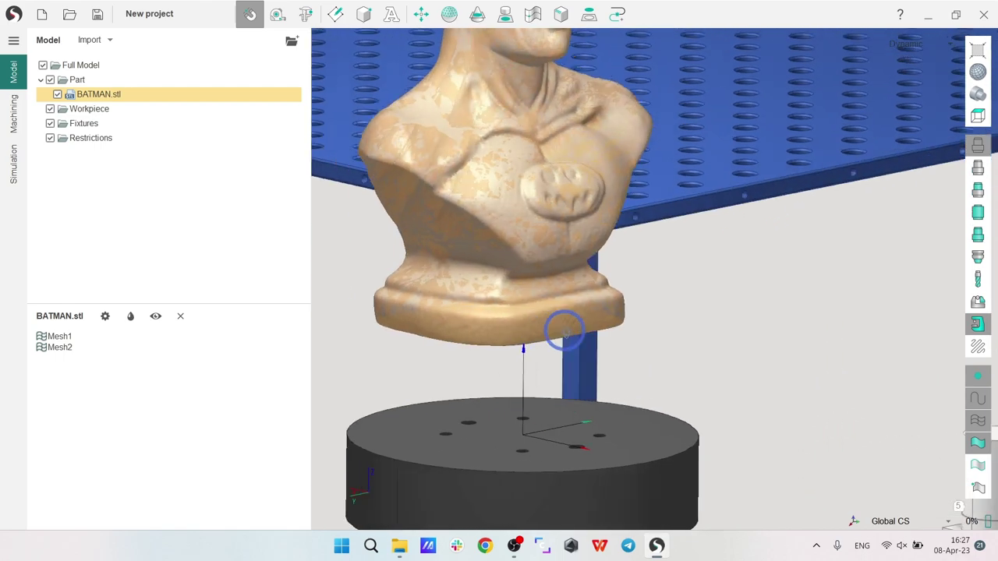
pyautogui.rightClick(569, 322)
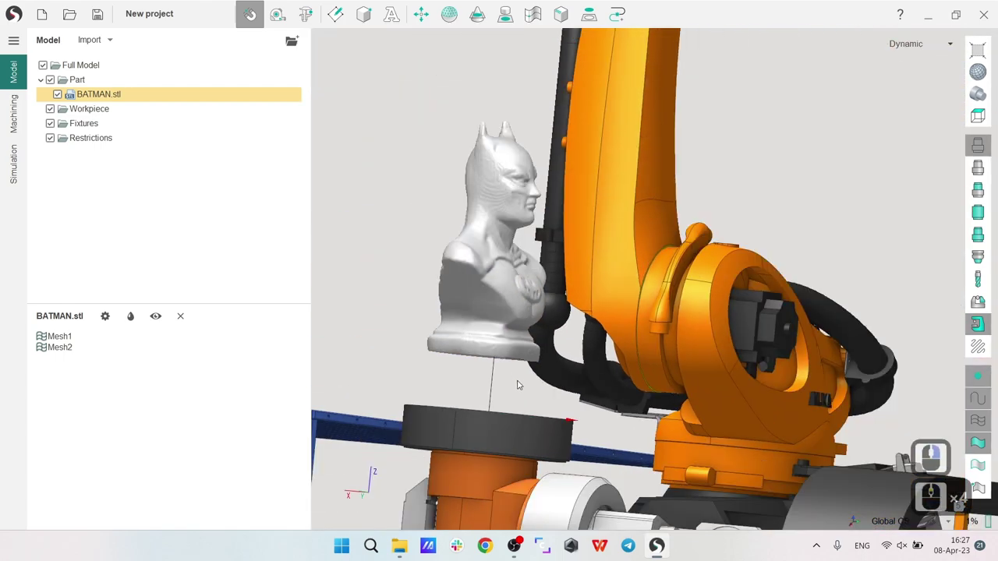
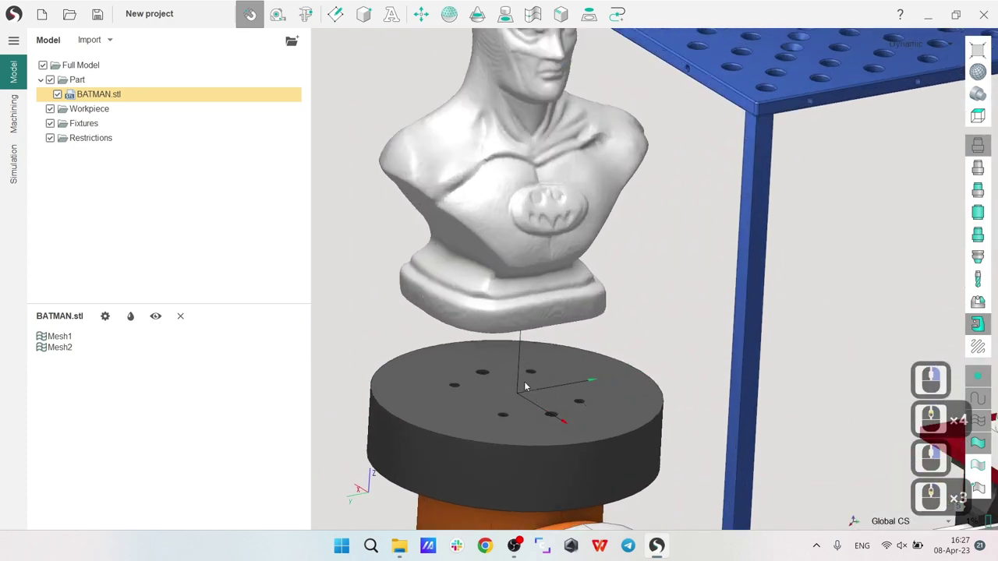
pyautogui.rightClick(564, 418)
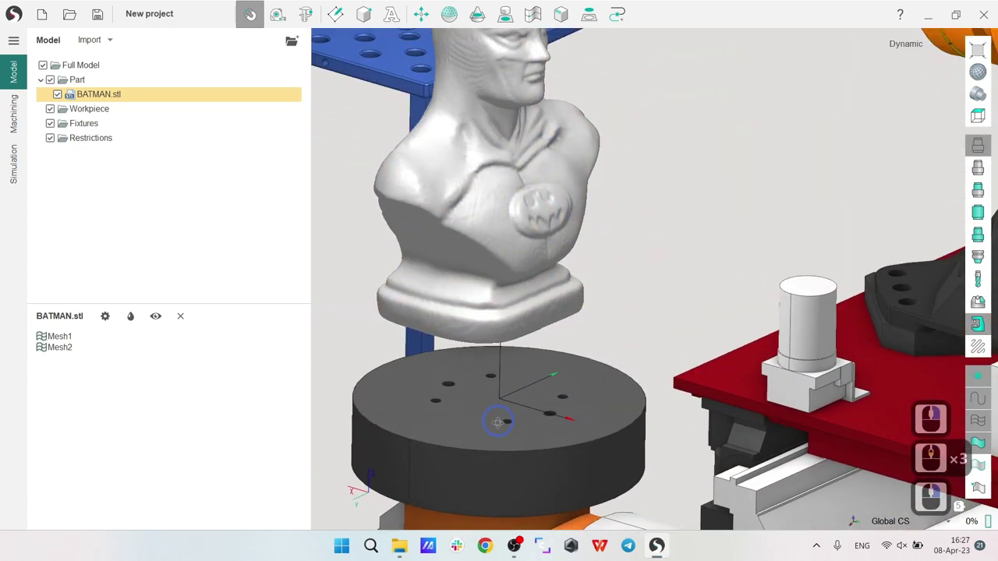
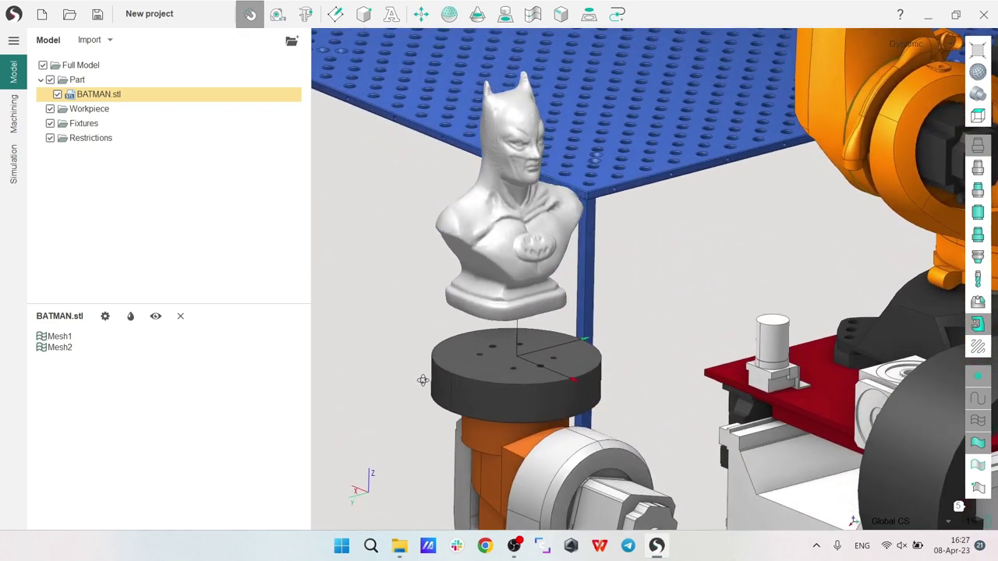
pyautogui.rightClick(425, 385)
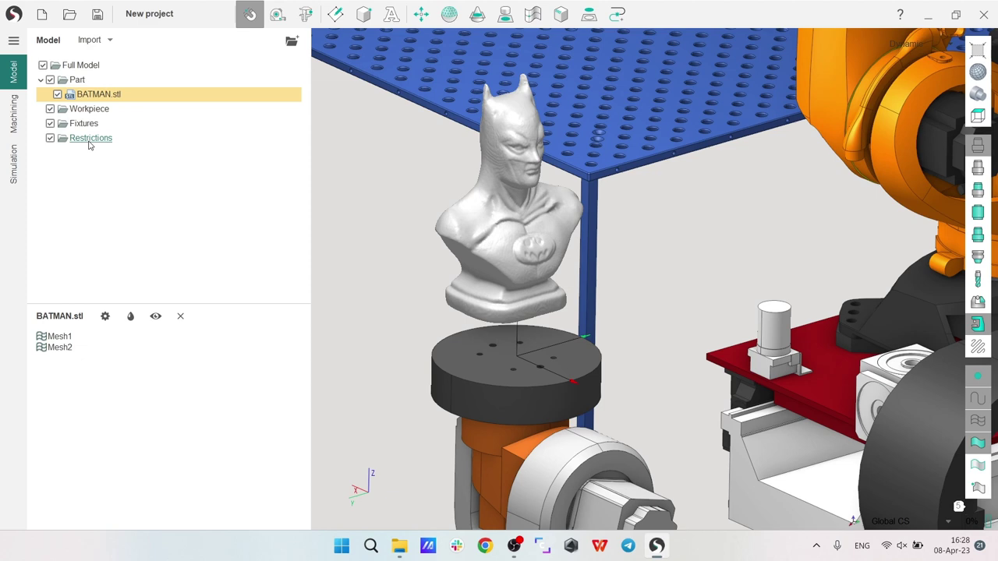
# Step: Create a new design (Design1) under the Restrictions group
pyautogui.click(91, 142)
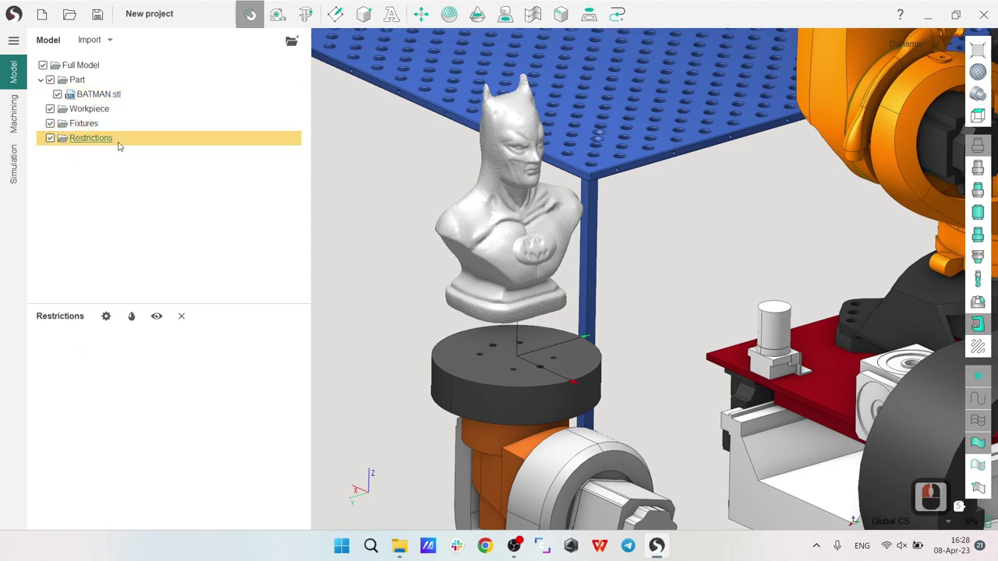
pyautogui.click(368, 22)
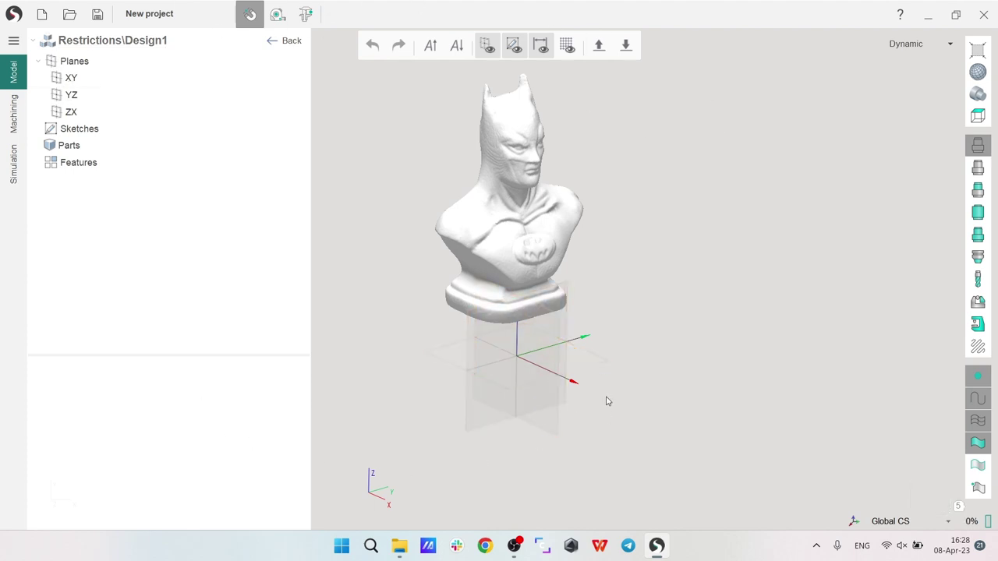
# Step: Pick the XY plane of the restriction design as the sketch base
pyautogui.click(596, 363)
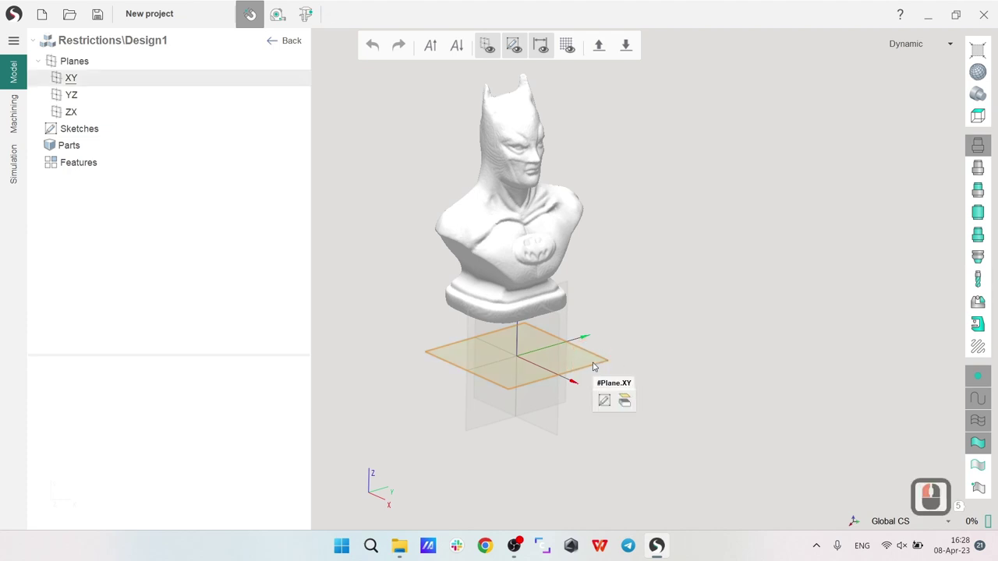
pyautogui.click(595, 366)
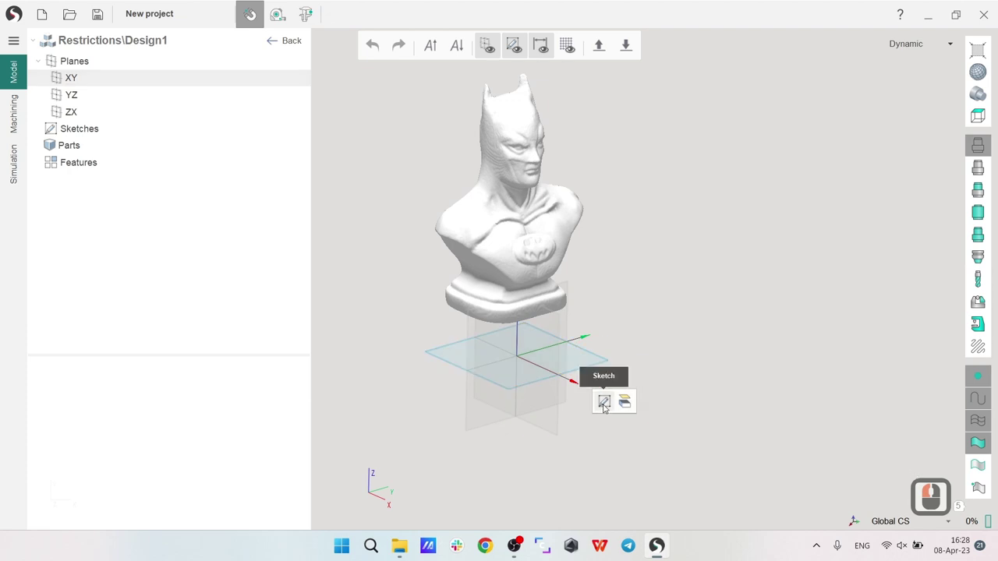
# Step: Start a sketch on the XY plane, look from the top and choose Box by 2 points
pyautogui.click(606, 405)
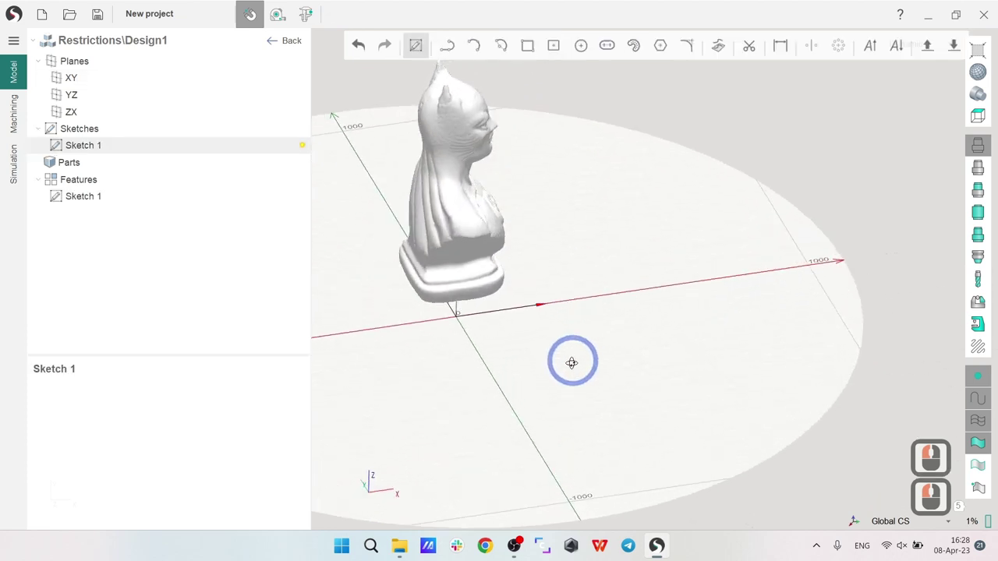
pyautogui.rightClick(558, 374)
pyautogui.middleClick(530, 326)
pyautogui.scroll(-3)
pyautogui.scroll(3)
pyautogui.scroll(-3)
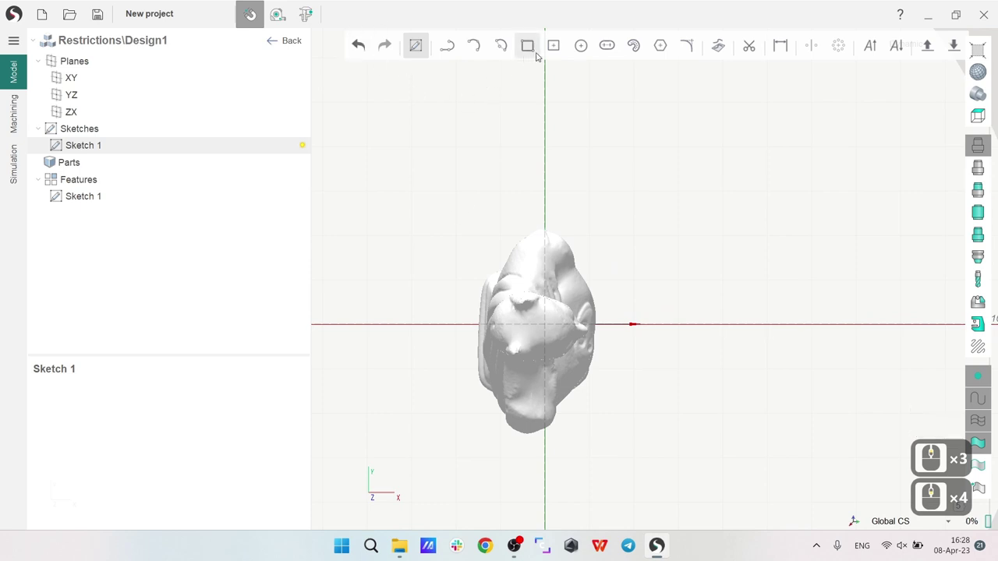
pyautogui.middleClick(532, 48)
pyautogui.click(532, 49)
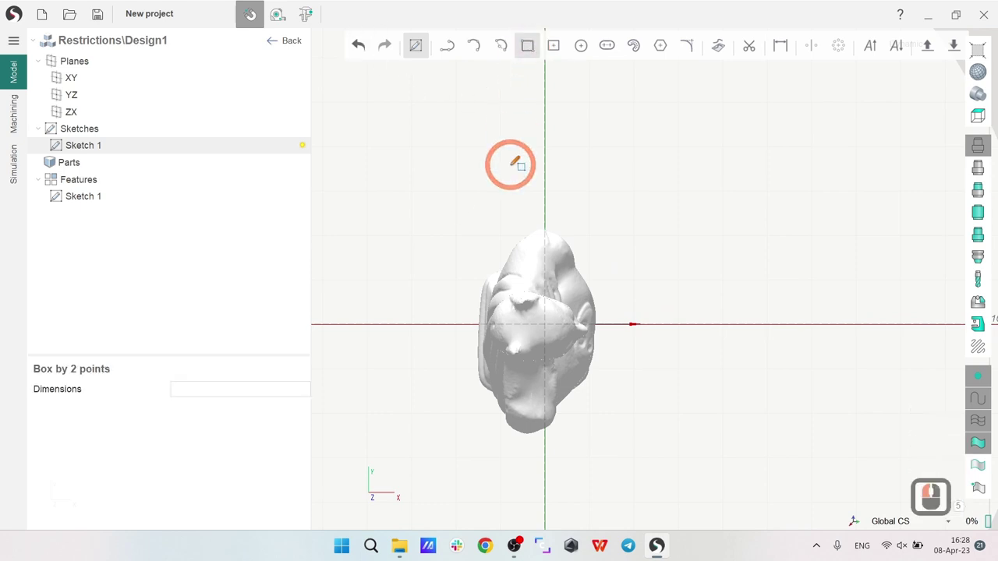
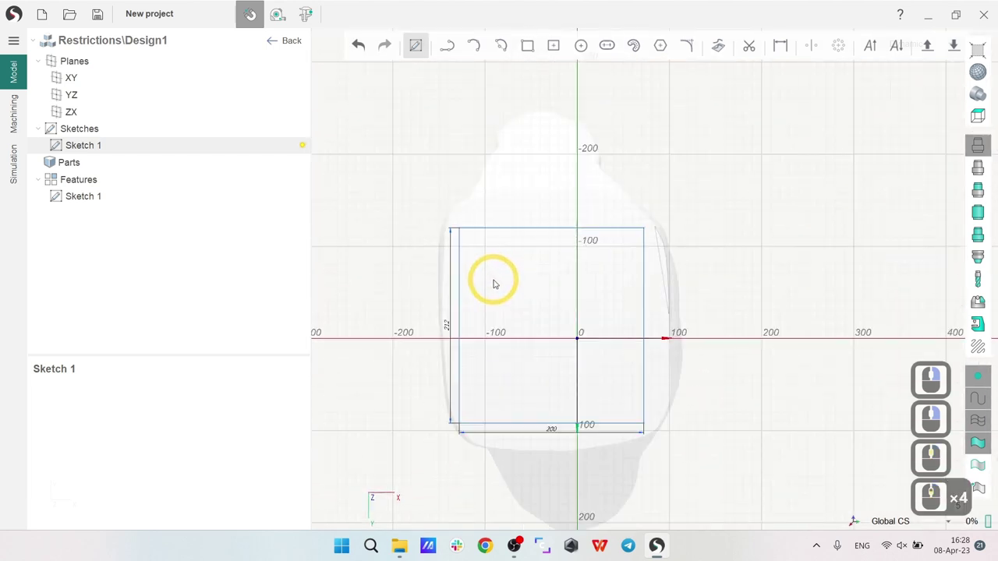
# Step: Draw a rectangle of roughly 185 by 205 around the origin framing the bust's base
pyautogui.click(511, 239)
pyautogui.click(473, 291)
pyautogui.click(515, 414)
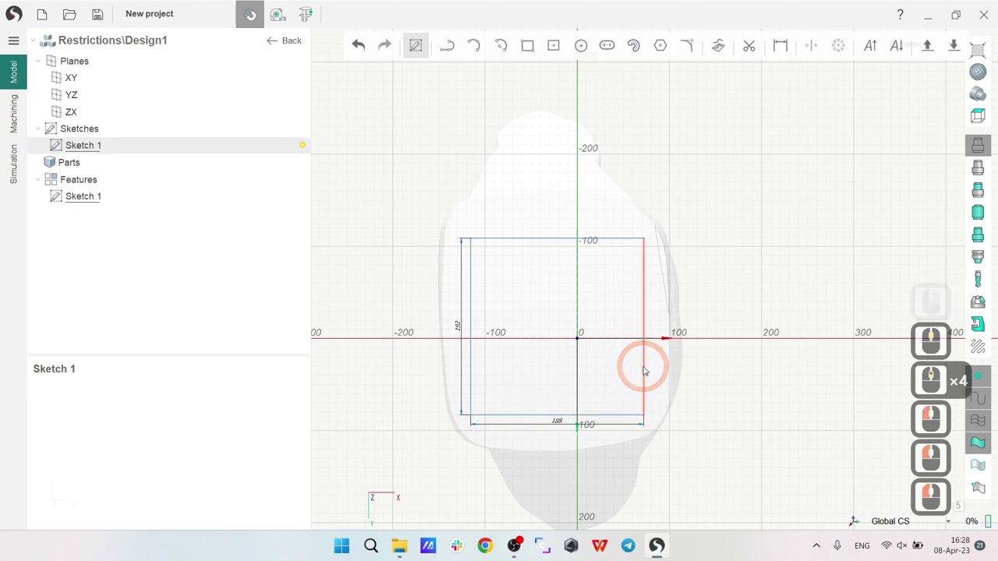
pyautogui.scroll(-3)
pyautogui.click(655, 366)
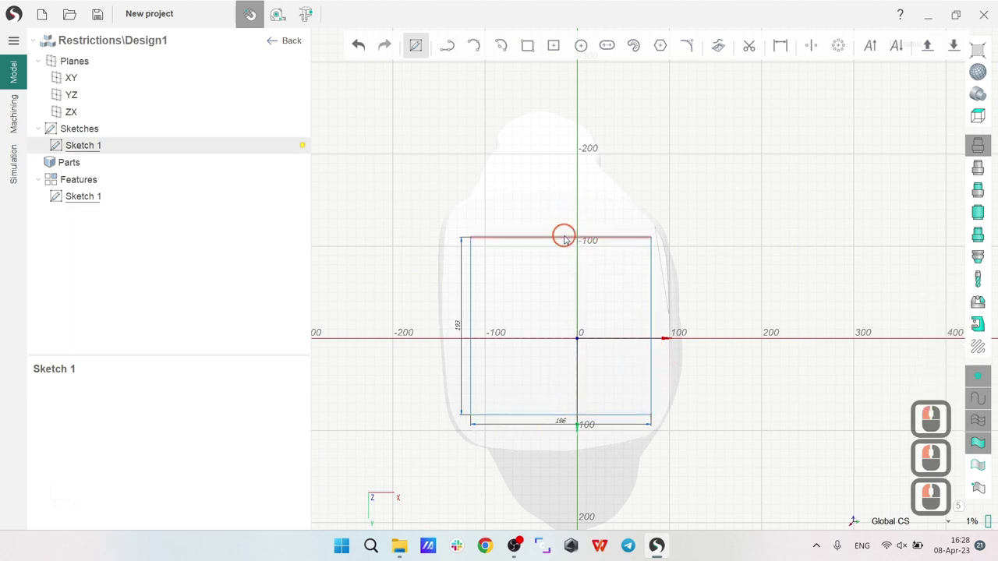
pyautogui.click(566, 224)
pyautogui.click(644, 261)
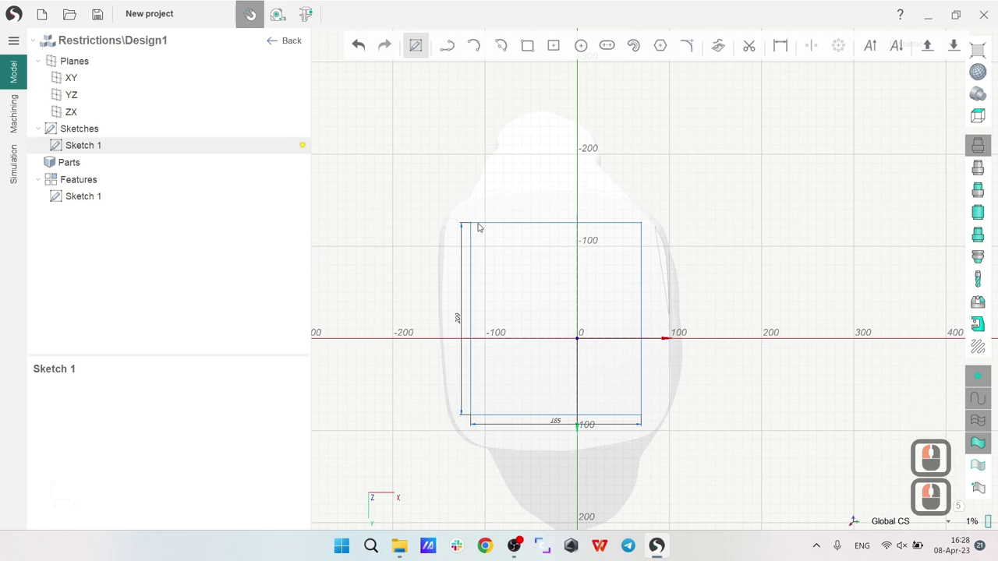
pyautogui.rightClick(561, 300)
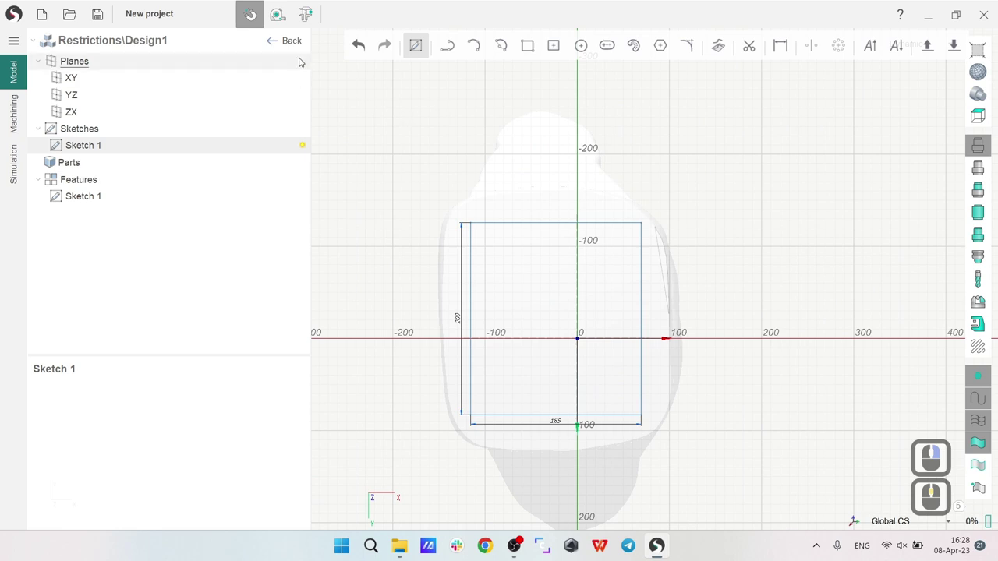
# Step: Extrude the sketched rectangle 150 in Z into the Part 1 block reaching the bust's base
pyautogui.click(294, 45)
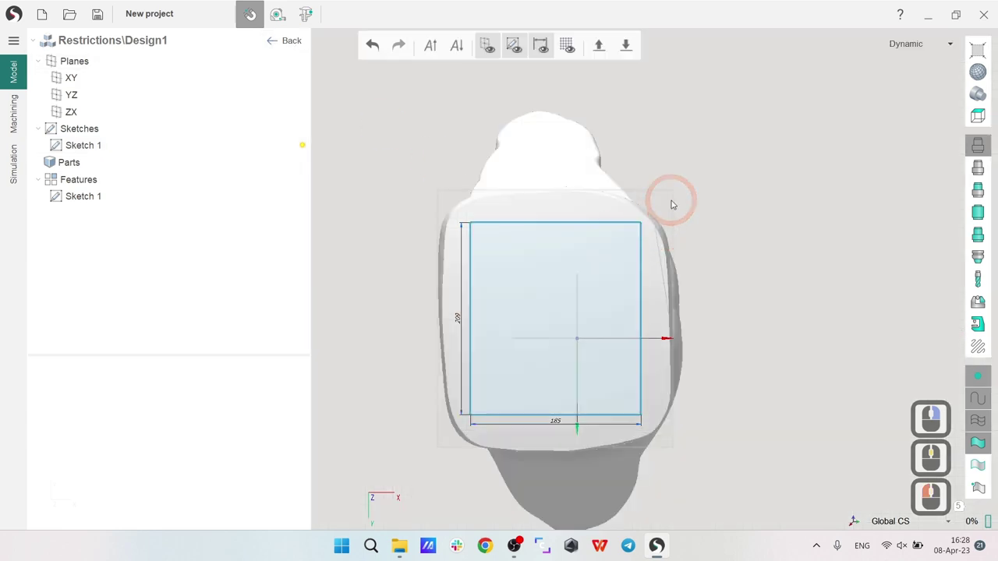
pyautogui.rightClick(537, 401)
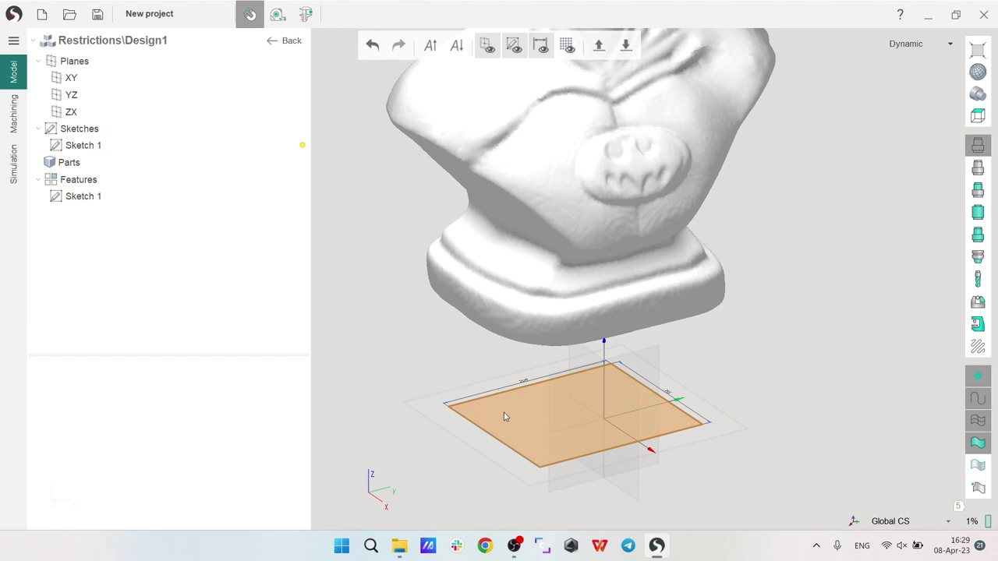
pyautogui.click(512, 416)
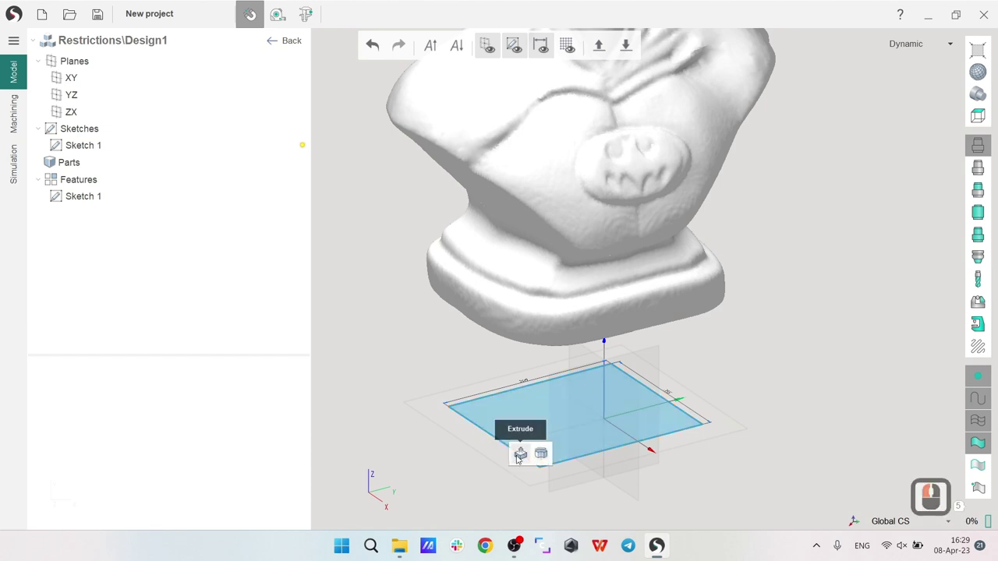
pyautogui.click(519, 456)
pyautogui.write('15')
pyautogui.press('Return')
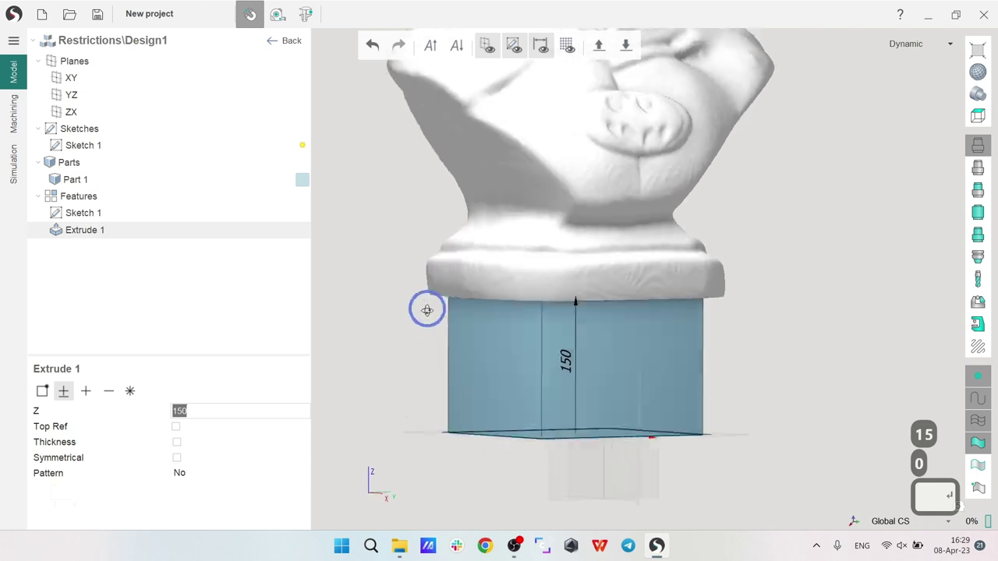
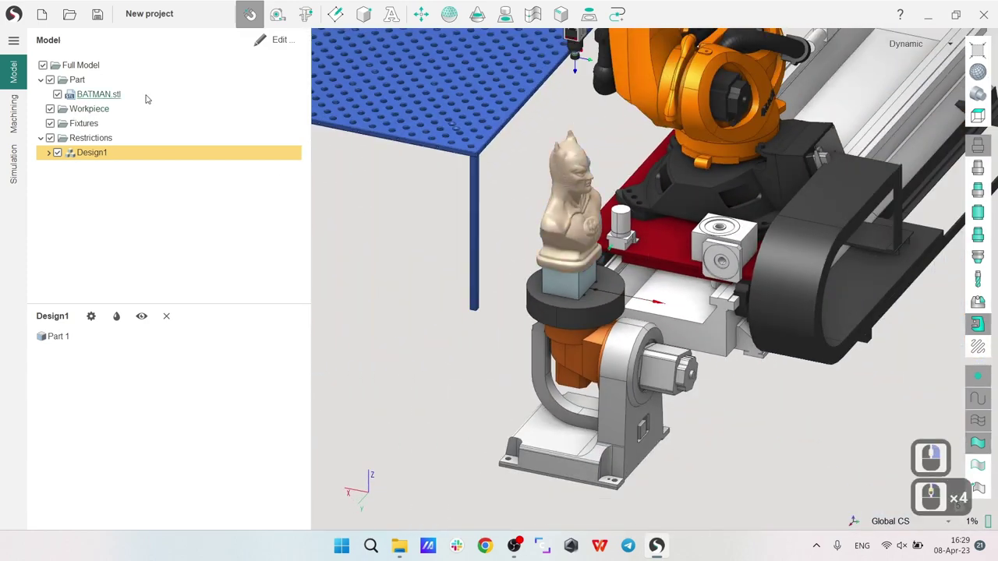
# Step: Leave the restriction box under Design1 and switch to the Machining setup
pyautogui.click(19, 118)
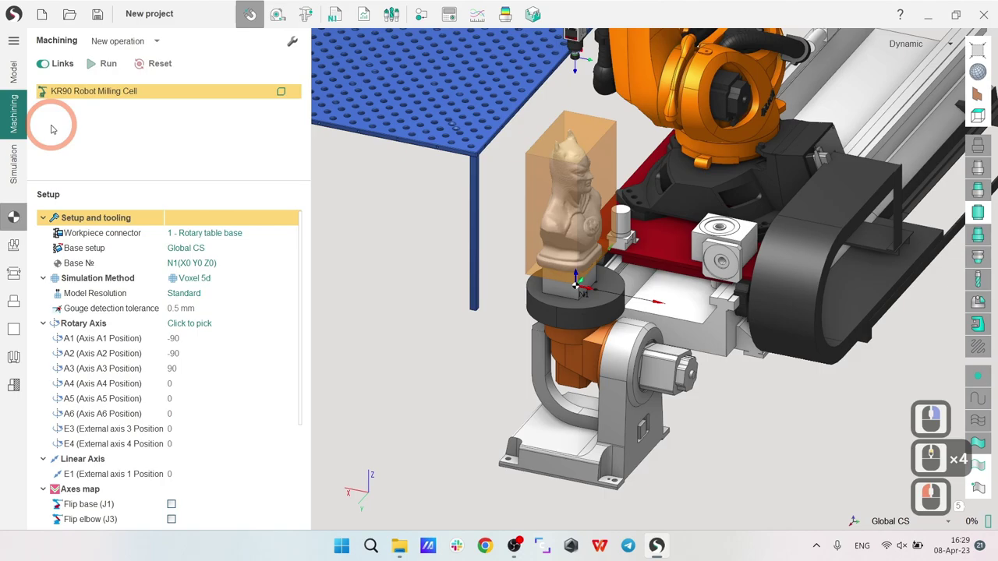